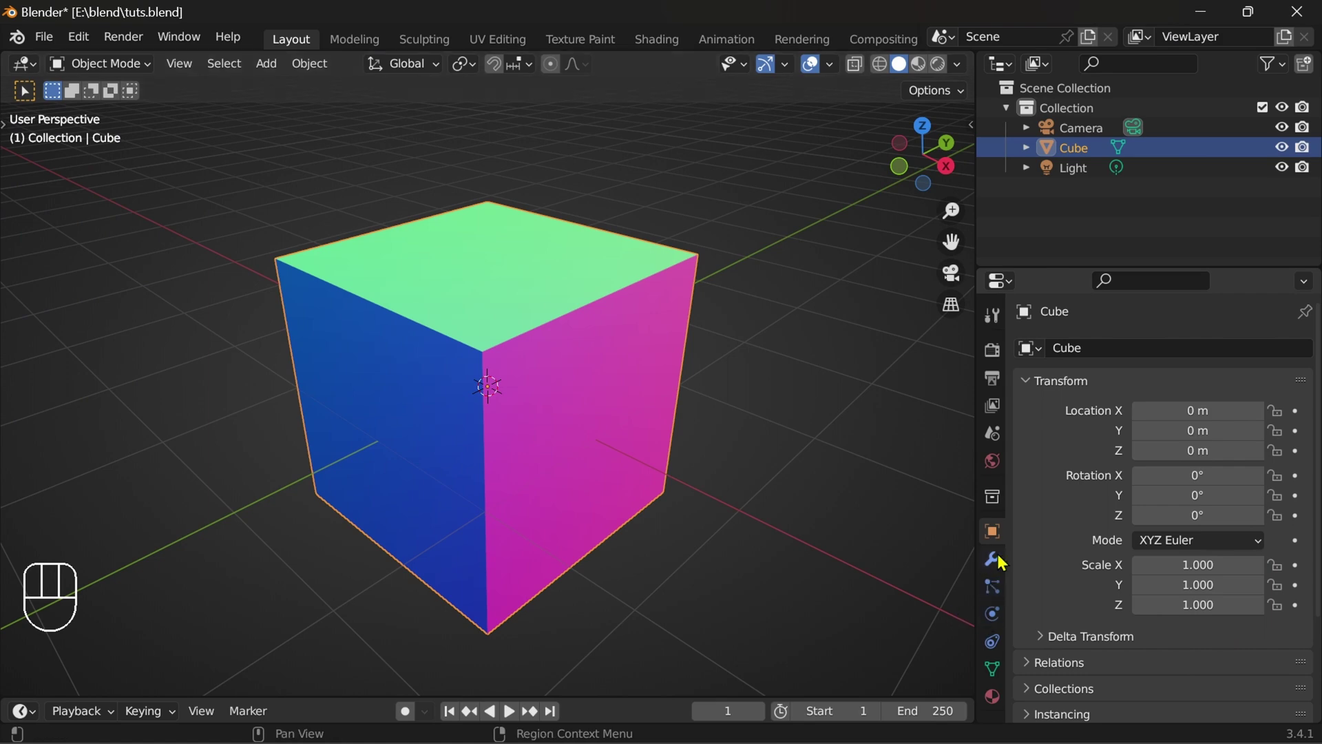
Add a Bevel modifier to the cube in vertices mode with amount about 2.86 m.
left_click(1009, 559)
left_click_drag(1108, 355, 928, 439)
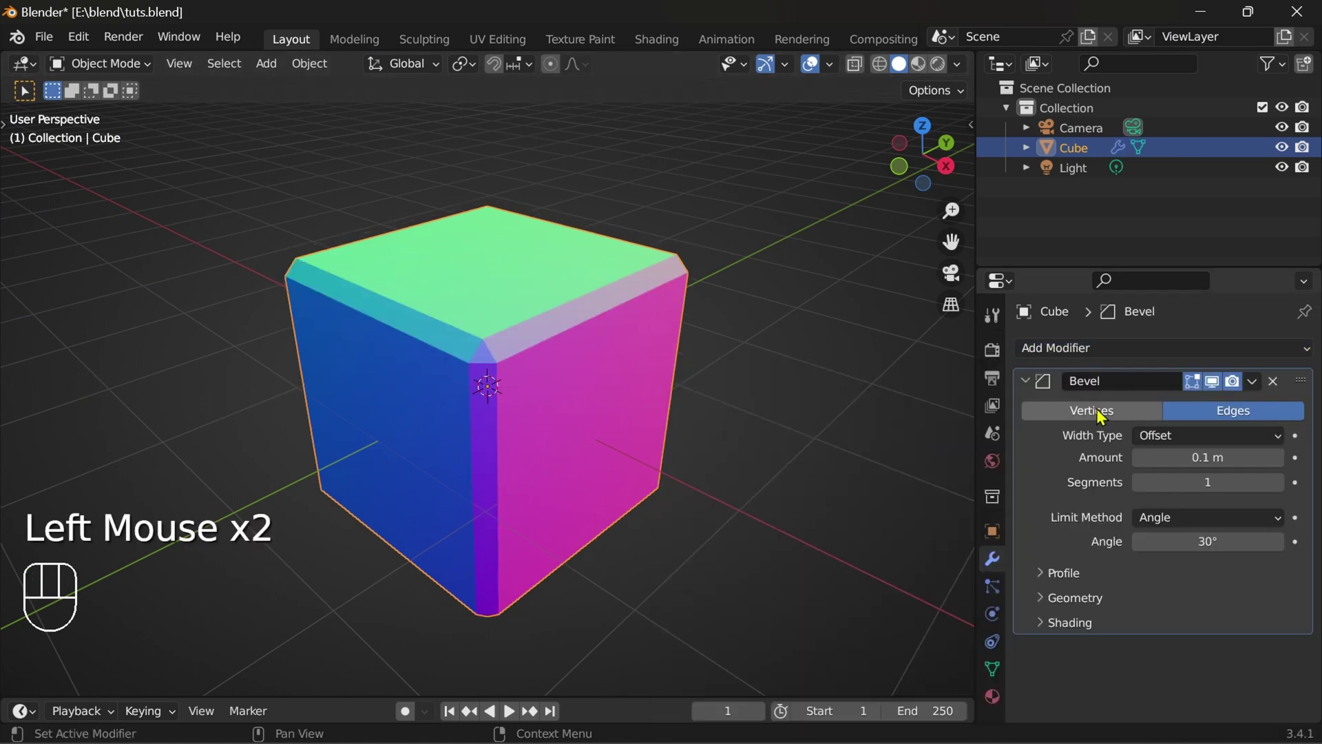
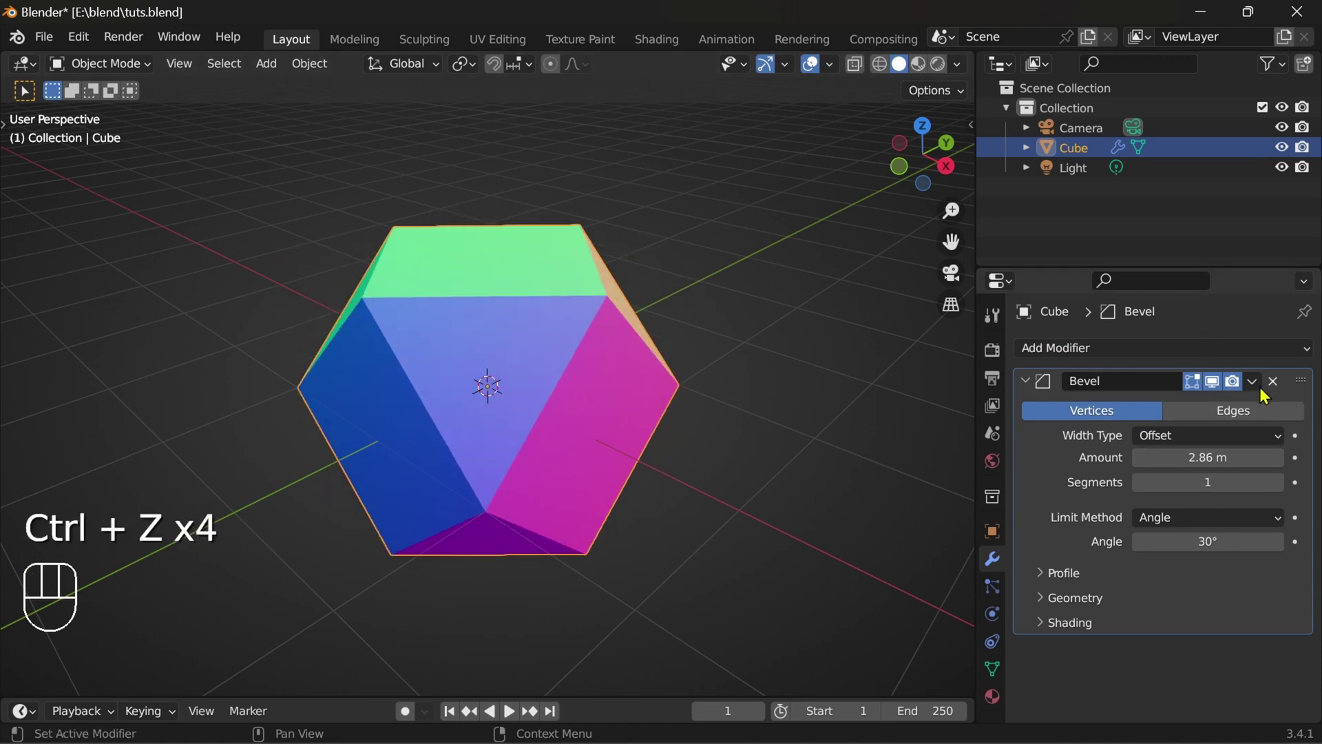
Apply the Bevel modifier, then select all vertices and merge by distance to remove 12 duplicates.
left_click_drag(1262, 396, 1231, 411)
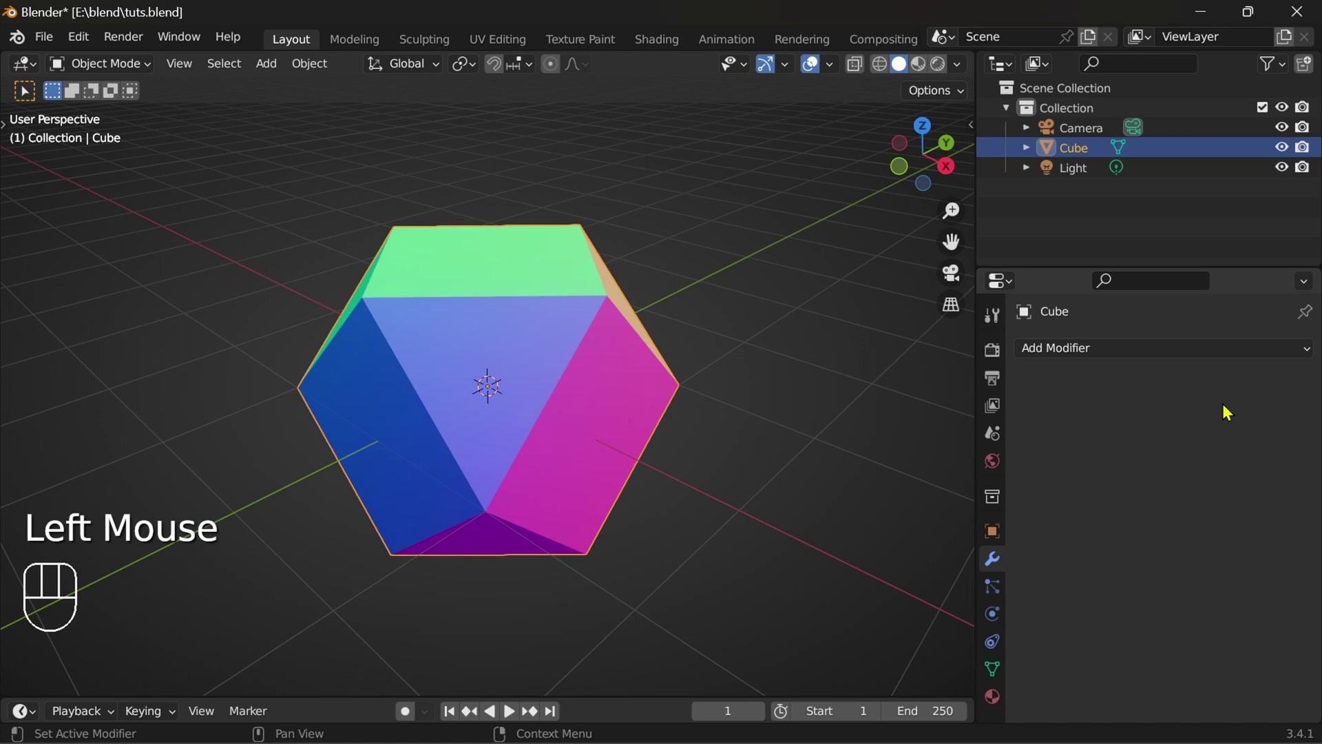
key("Tab")
key("a")
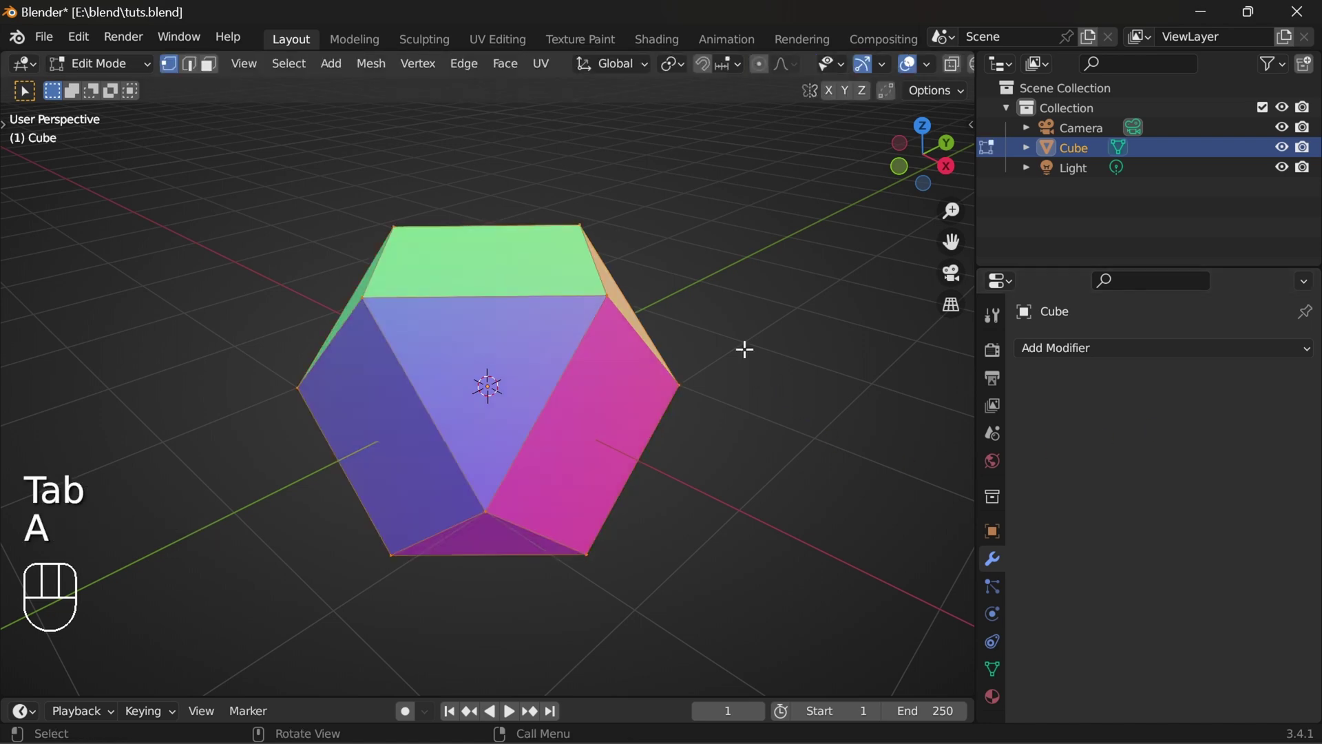
key("m")
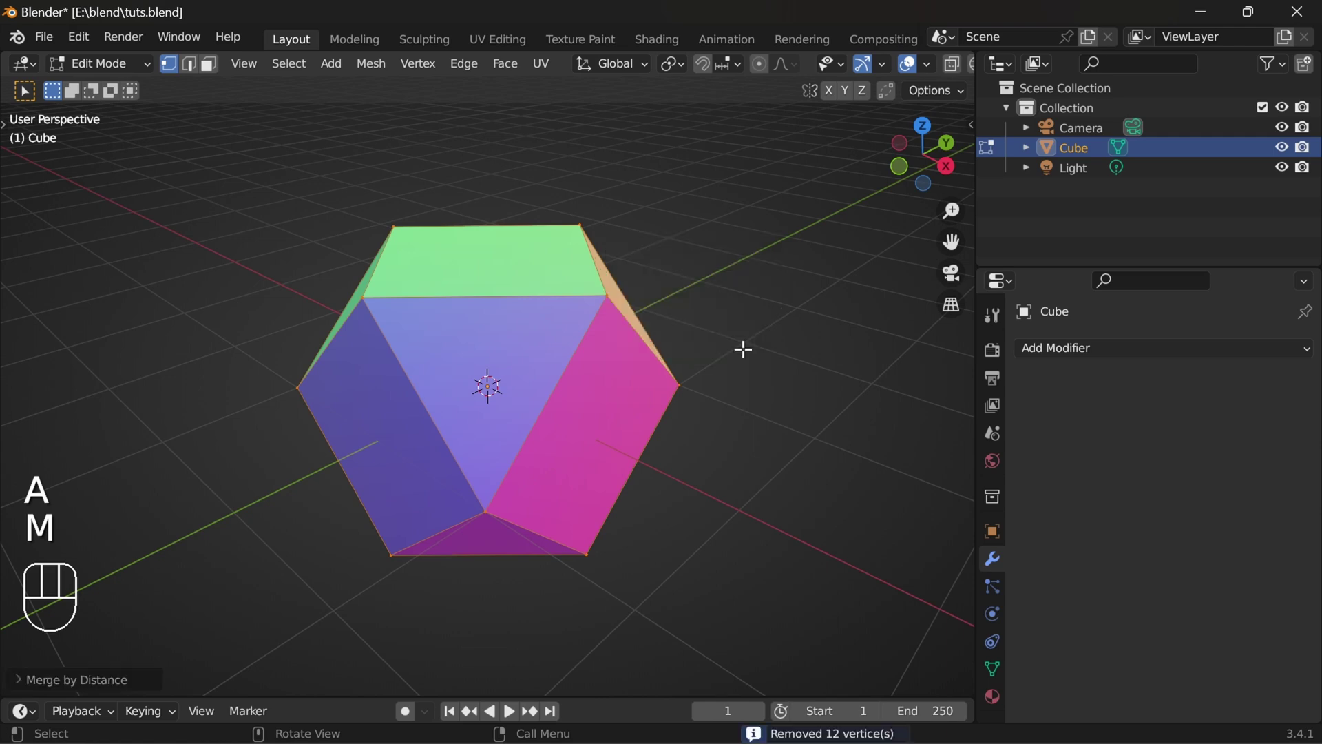